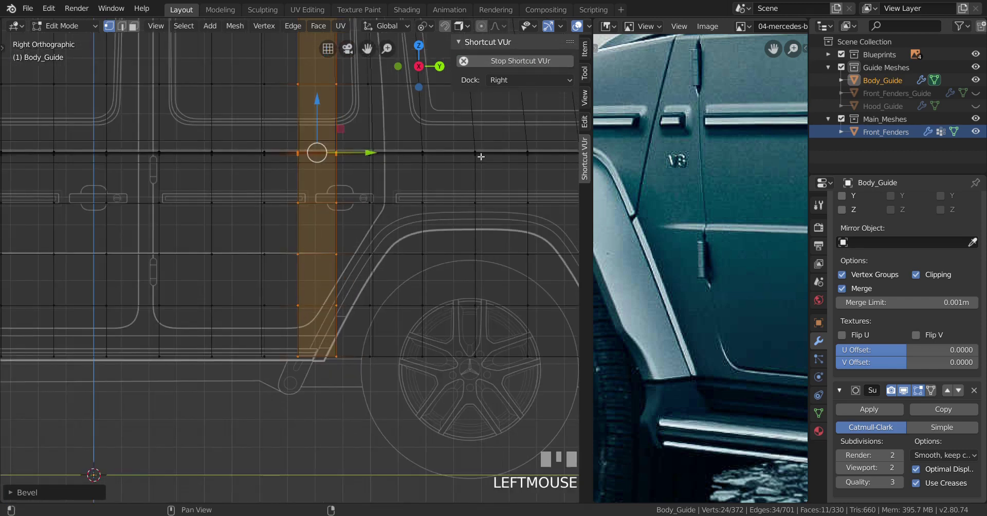
# - View the side panel from the right in wireframe and pick the faces near the wheel arch
pyautogui.scroll(3)
pyautogui.scroll(-3)
pyautogui.scroll(3)
pyautogui.scroll(-3)
pyautogui.scroll(3)
pyautogui.scroll(-3)
pyautogui.middleClick(272, 284)
pyautogui.middleClick(368, 287)
pyautogui.press('KP_3')
pyautogui.press('a')
pyautogui.press('z')
pyautogui.scroll(3)
pyautogui.moveTo(352, 303); pyautogui.dragTo(361, 227)
pyautogui.press('z')
pyautogui.scroll(3)
pyautogui.scroll(3)
# - Add a loop cut and bevel new edges into the wheel-arch faces of the side panel
pyautogui.press('ctrl+r')
pyautogui.rightClick(381, 258)
pyautogui.scroll(-3)
pyautogui.moveTo(421, 280); pyautogui.dragTo(268, 298)
pyautogui.scroll(3)
pyautogui.press('ctrl+b')
pyautogui.click(269, 299)
pyautogui.scroll(-3)
pyautogui.moveTo(393, 296); pyautogui.dragTo(204, 292)
pyautogui.scroll(3)
pyautogui.moveTo(334, 295); pyautogui.dragTo(430, 254)
pyautogui.scroll(-3)
# - Dissolve a redundant row of edges and pick a single vertex to move
pyautogui.middleClick(225, 274)
pyautogui.scroll(3)
pyautogui.moveTo(549, 266); pyautogui.dragTo(307, 242)
pyautogui.scroll(-3)
pyautogui.rightClick(307, 241)
pyautogui.scroll(-3)
pyautogui.moveTo(277, 252); pyautogui.dragTo(207, 271)
pyautogui.scroll(3)
pyautogui.rightClick(207, 271)
pyautogui.moveTo(429, 262); pyautogui.dragTo(292, 248)
pyautogui.scroll(3)
pyautogui.press('x')
pyautogui.scroll(-3)
pyautogui.scroll(3)
pyautogui.rightClick(292, 248)
pyautogui.rightClick(297, 265)
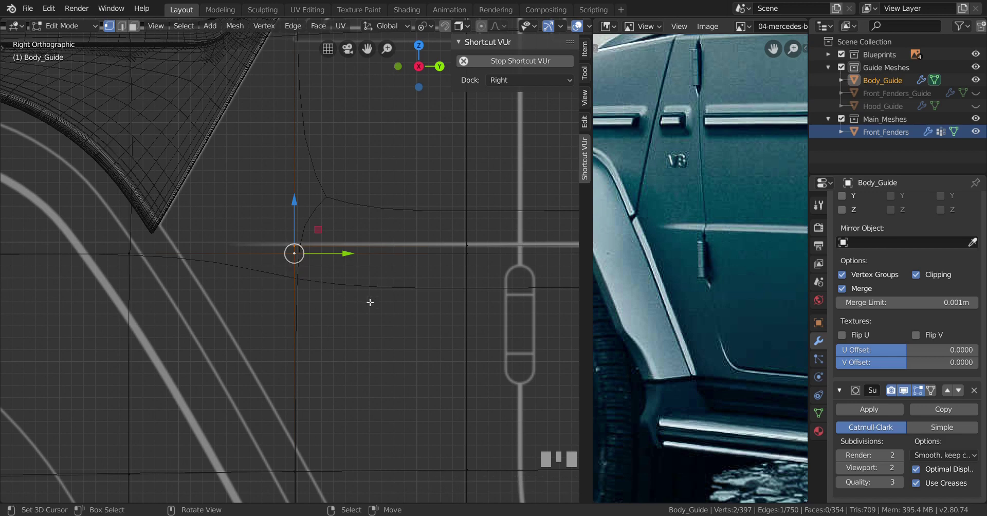
# - Merge the doubled vertices into one and view the cleaned grid in solid red MatCap
pyautogui.press('alt+m')
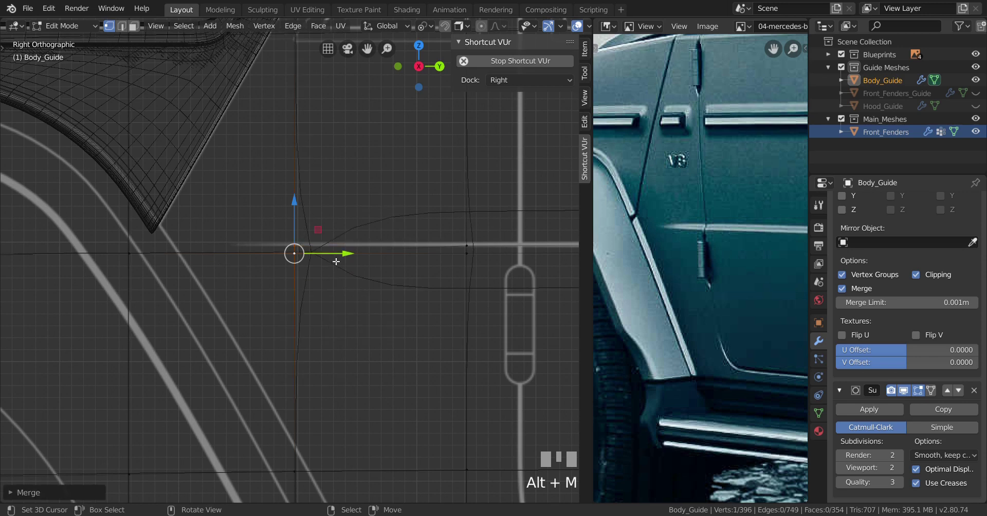
pyautogui.scroll(-3)
pyautogui.press('z')
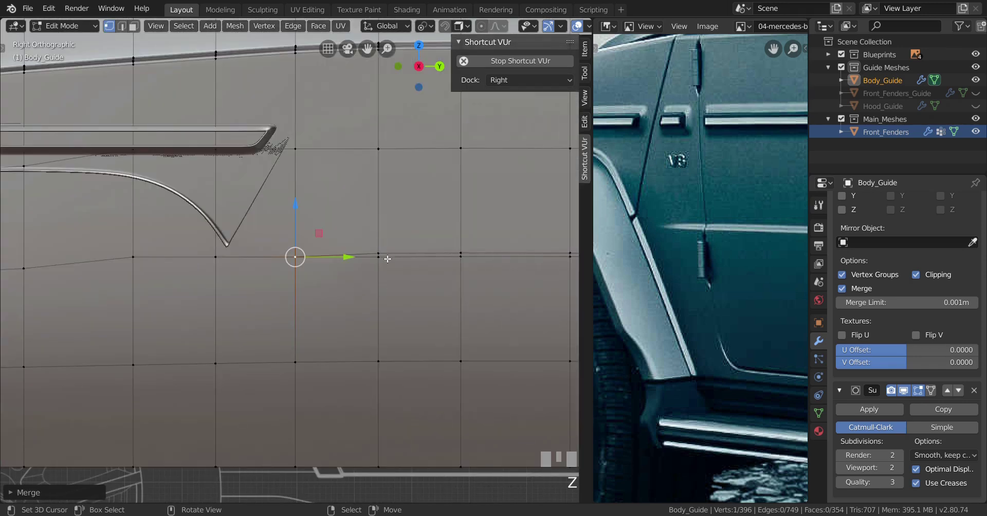
pyautogui.scroll(3)
pyautogui.press('a')
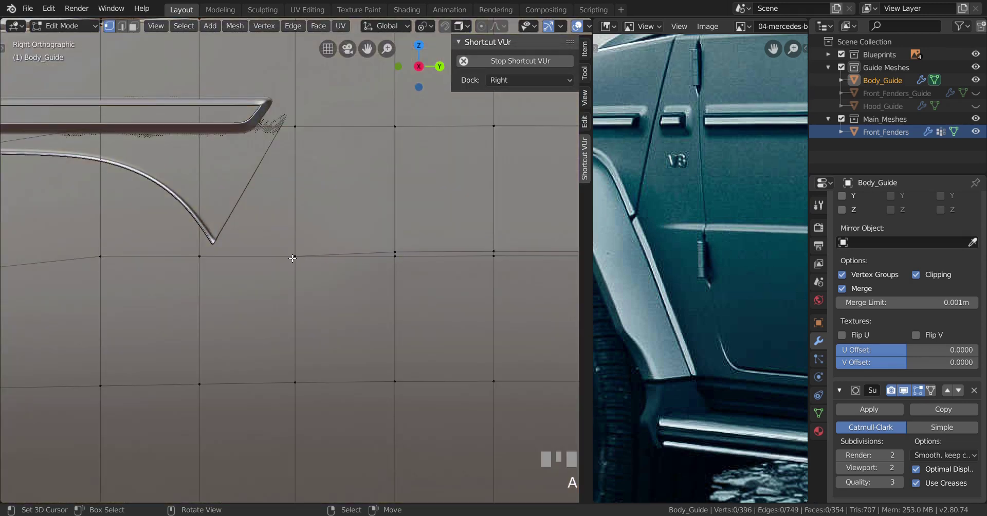
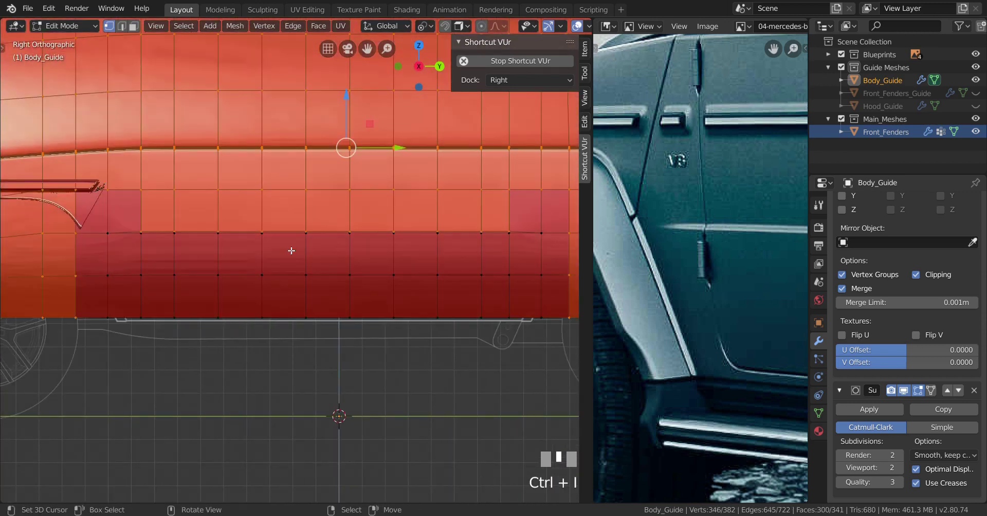
# - Hide unneeded geometry and pick the narrow face column in top orthographic view
pyautogui.press('h')
pyautogui.press('a')
pyautogui.moveTo(334, 307); pyautogui.dragTo(377, 259)
pyautogui.press('KP_7')
pyautogui.press('KP_5')
pyautogui.scroll(3)
pyautogui.rightClick(377, 259)
pyautogui.rightClick(310, 261)
pyautogui.press('KP_7')
pyautogui.scroll(-3)
# - Set the pivot point to Active Element for moving the face strip
pyautogui.press('.')
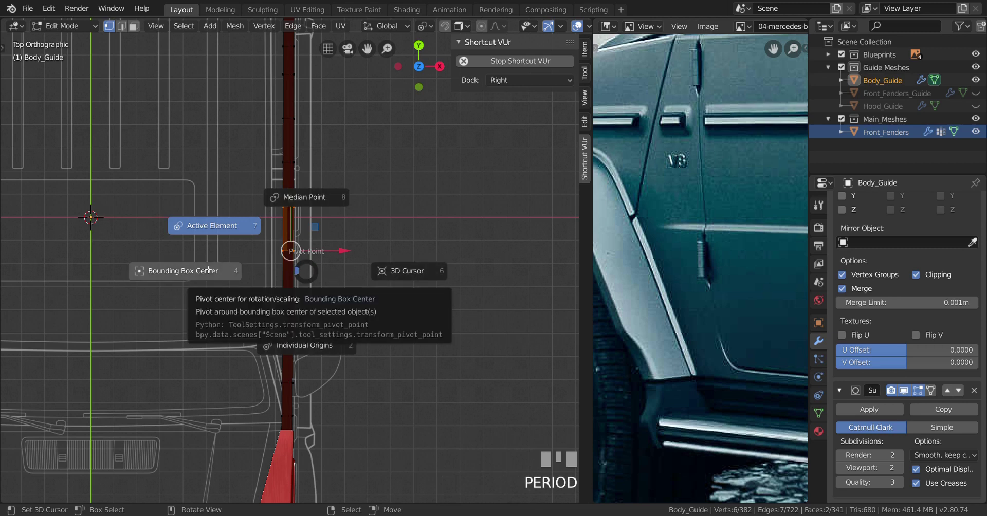
pyautogui.scroll(3)
pyautogui.scroll(-3)
pyautogui.scroll(-3)
pyautogui.scroll(3)
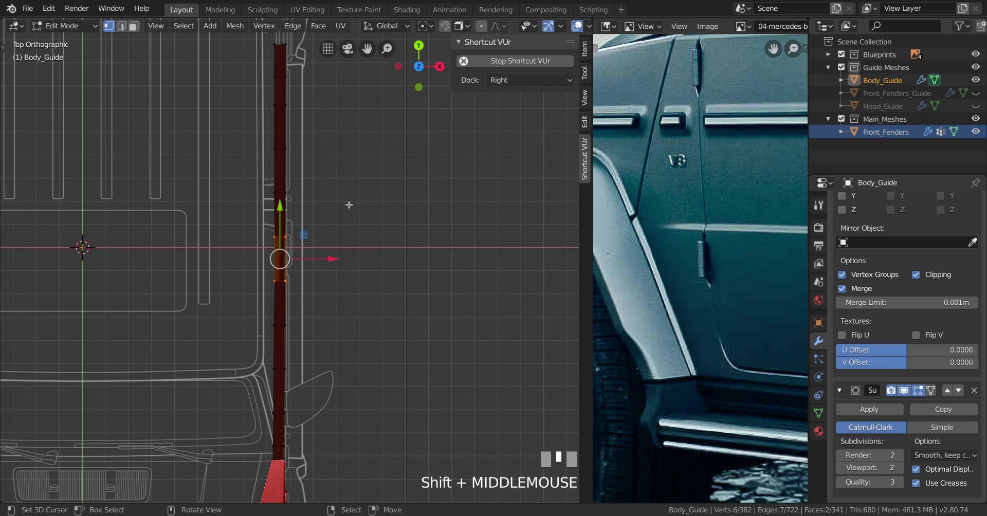
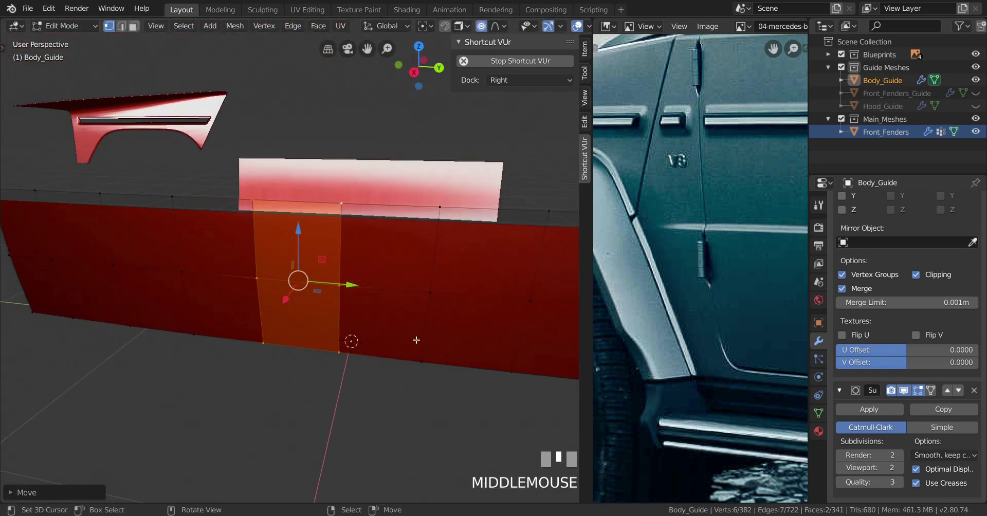
# - Unhide all and inspect the subdivided body from several angles in Object Mode
pyautogui.press('alt+h')
pyautogui.press('Tab')
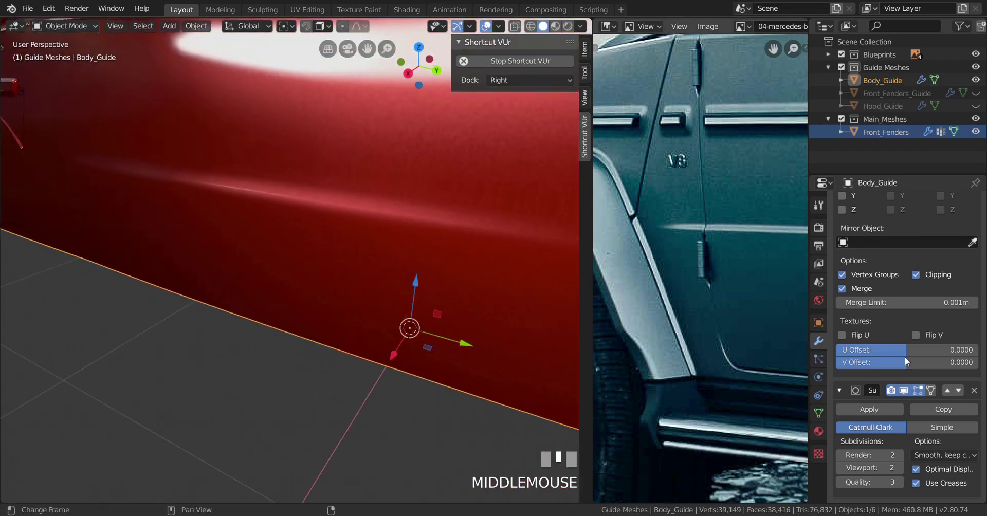
pyautogui.click(909, 392)
pyautogui.moveTo(534, 365); pyautogui.dragTo(980, 440)
pyautogui.scroll(3)
pyautogui.scroll(-3)
pyautogui.moveTo(188, 30); pyautogui.dragTo(267, 267)
pyautogui.moveTo(267, 266); pyautogui.dragTo(204, 256)
pyautogui.moveTo(212, 258); pyautogui.dragTo(208, 26)
pyautogui.scroll(-3)
pyautogui.scroll(3)
pyautogui.moveTo(208, 27); pyautogui.dragTo(904, 395)
pyautogui.moveTo(233, 289); pyautogui.dragTo(253, 275)
# - Back in Edit Mode wireframe, select the crease edge loop along the lower side panel
pyautogui.press('Tab')
pyautogui.scroll(3)
pyautogui.scroll(3)
pyautogui.press('z')
pyautogui.scroll(-3)
pyautogui.scroll(-3)
pyautogui.rightClick(253, 275)
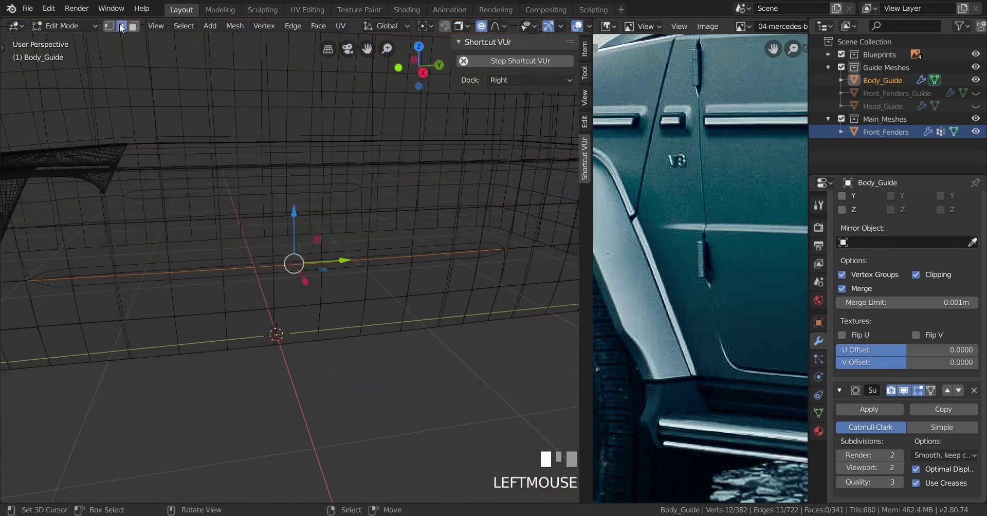
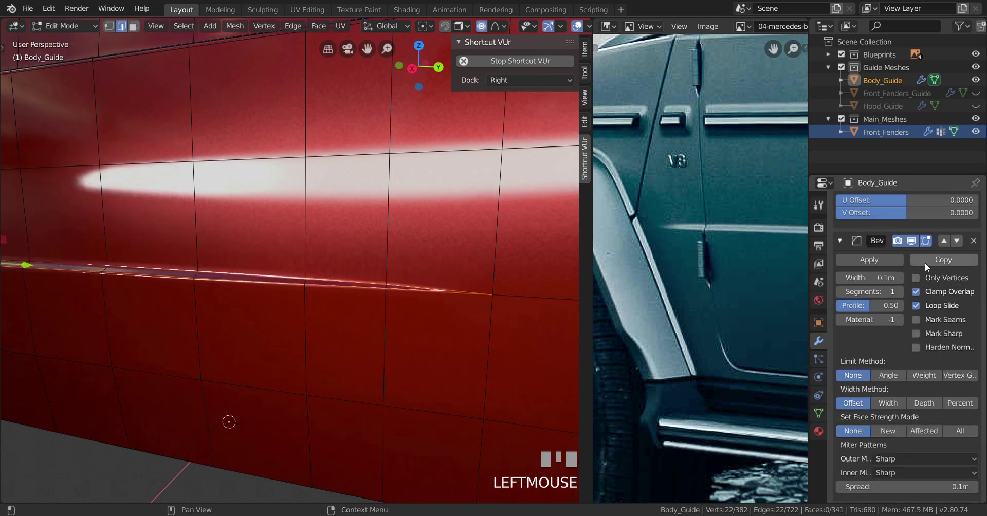
# - Add a Bevel modifier to Body_Guide with Limit Method set to Weight
pyautogui.moveTo(196, 289); pyautogui.dragTo(904, 396)
pyautogui.press('Tab')
pyautogui.press('Tab')
pyautogui.scroll(-3)
pyautogui.scroll(3)
pyautogui.scroll(-3)
pyautogui.click(849, 394)
pyautogui.scroll(3)
pyautogui.click(843, 222)
pyautogui.scroll(-3)
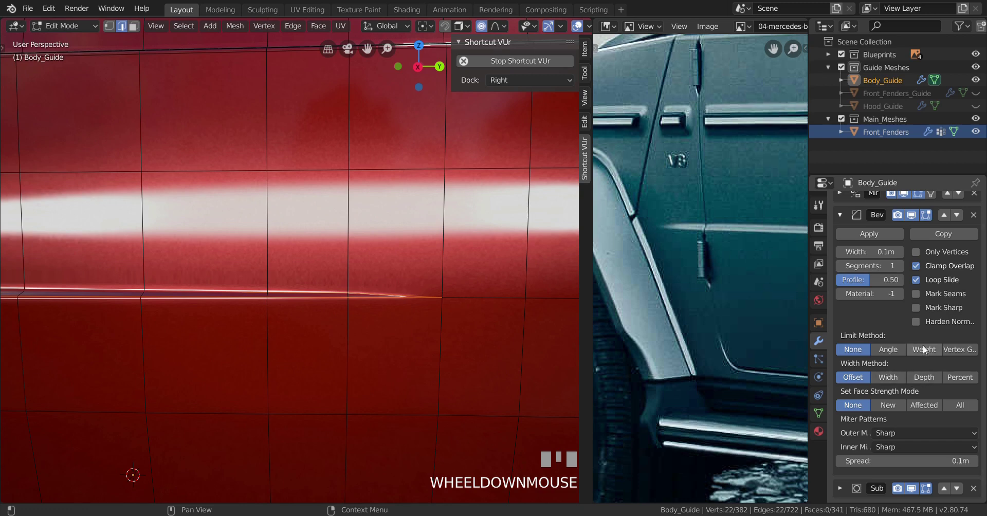
pyautogui.click(922, 352)
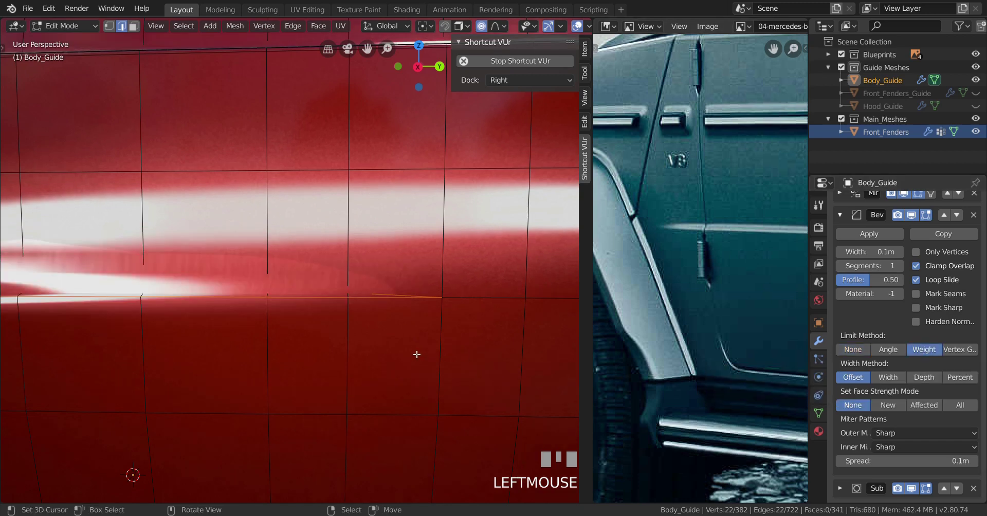
# - Show the crease edges' bevel weight data in the sidebar Item tab
pyautogui.press('n')
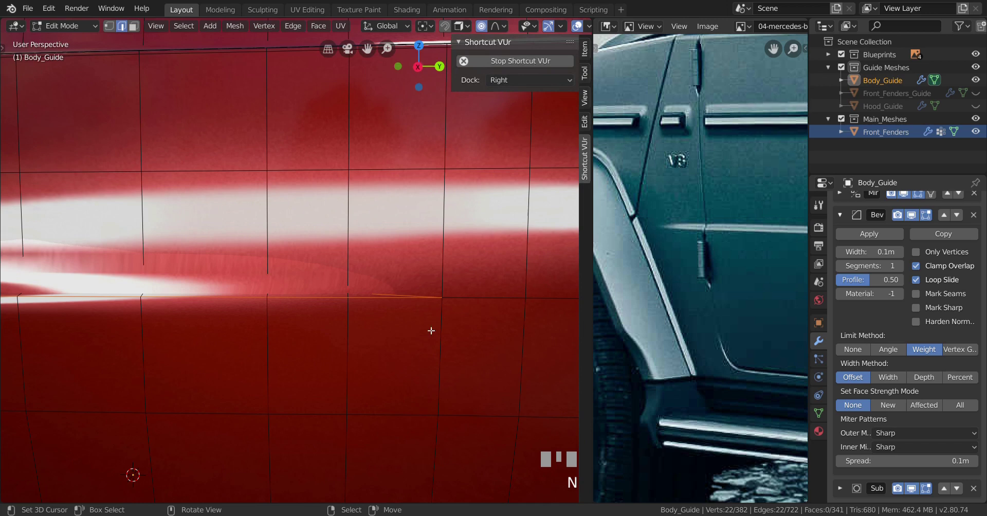
pyautogui.click(590, 54)
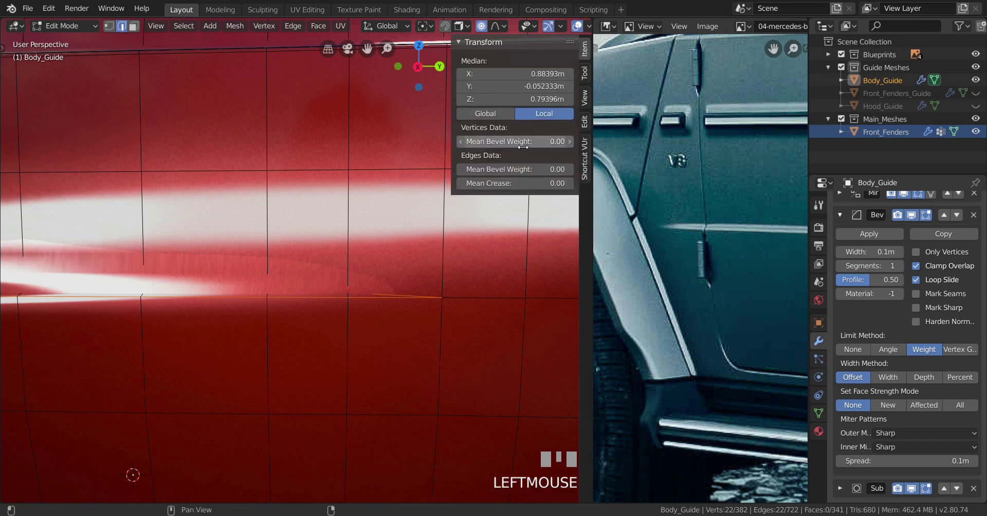
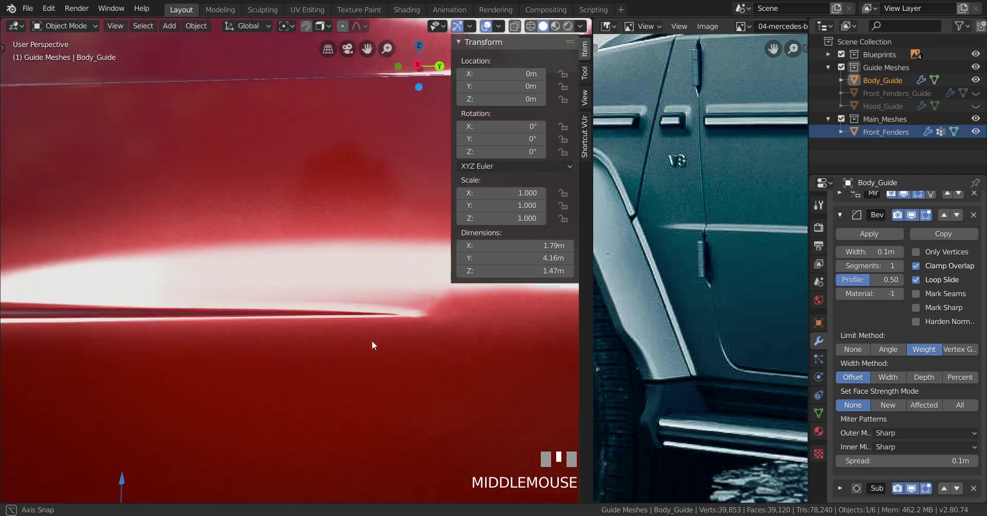
# - Give the crease edges full bevel weight so the 0.1 m bevel sharpens the side-panel line
pyautogui.scroll(-3)
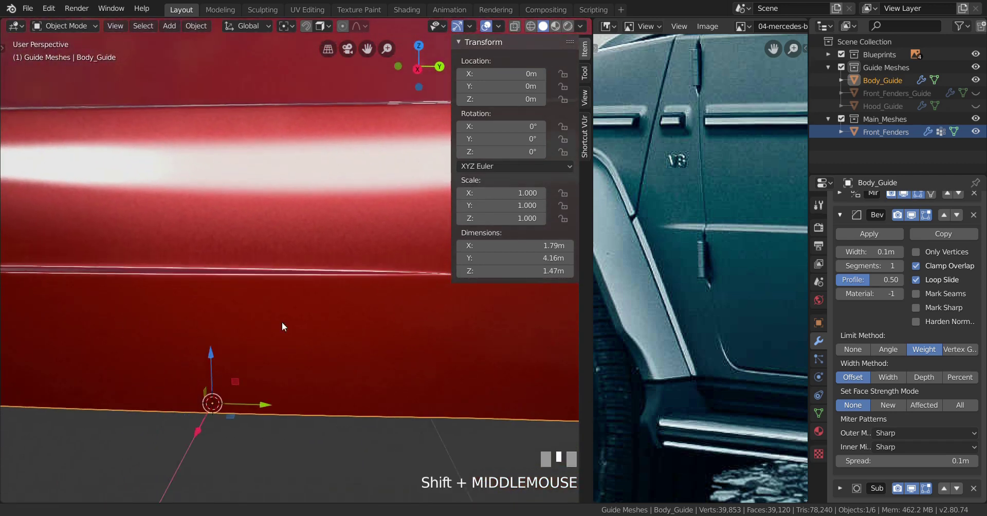
pyautogui.moveTo(320, 303); pyautogui.dragTo(278, 303)
pyautogui.moveTo(327, 303); pyautogui.dragTo(125, 264)
pyautogui.scroll(3)
pyautogui.moveTo(178, 280); pyautogui.dragTo(586, 33)
pyautogui.moveTo(586, 33); pyautogui.dragTo(347, 263)
pyautogui.moveTo(347, 263); pyautogui.dragTo(900, 268)
pyautogui.scroll(3)
pyautogui.click(900, 268)
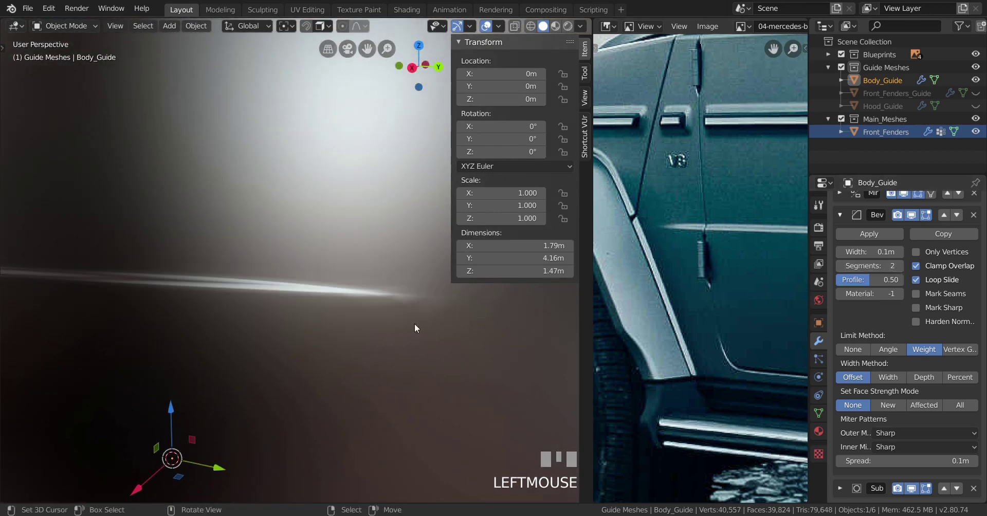
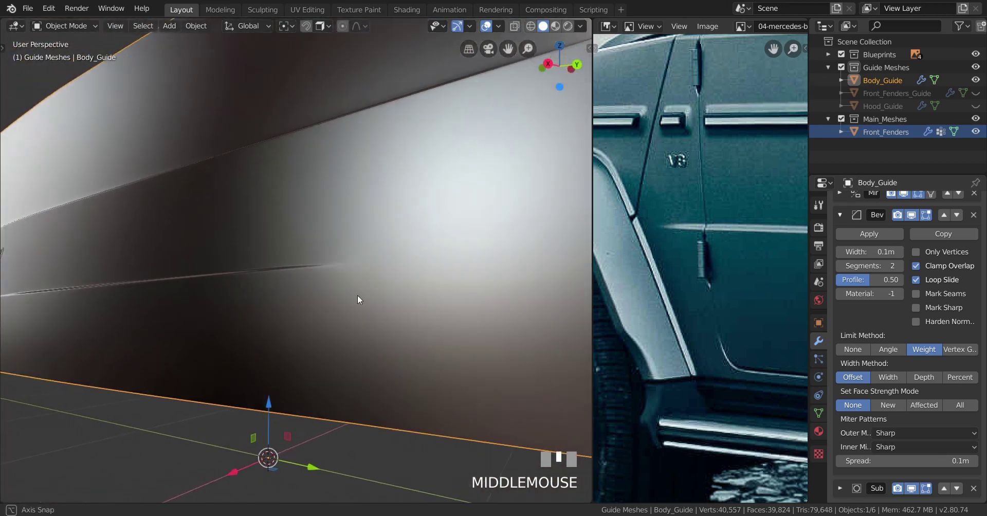
pyautogui.scroll(3)
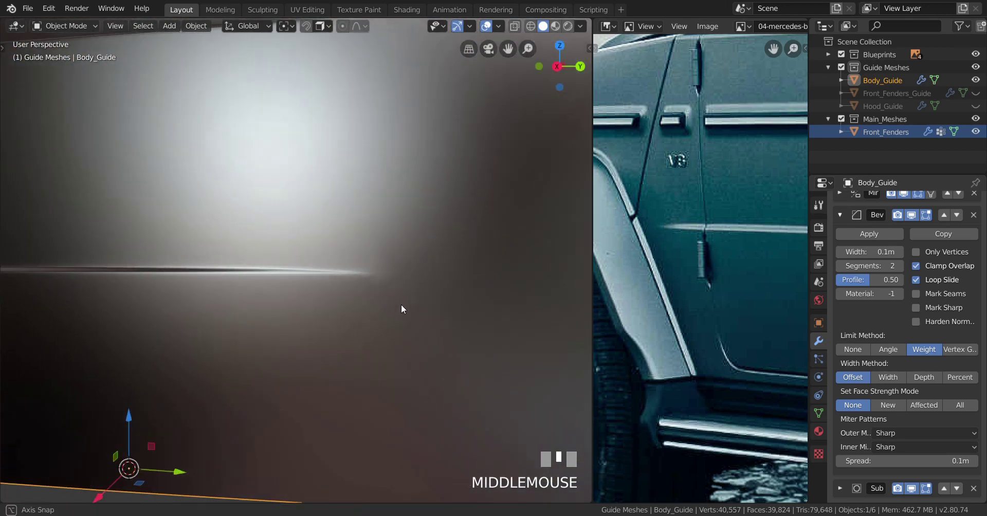
pyautogui.scroll(3)
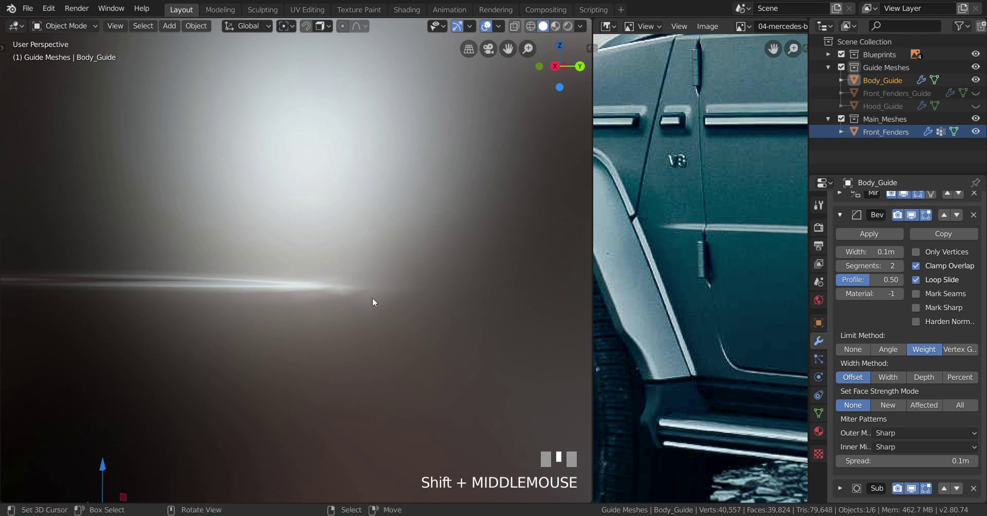
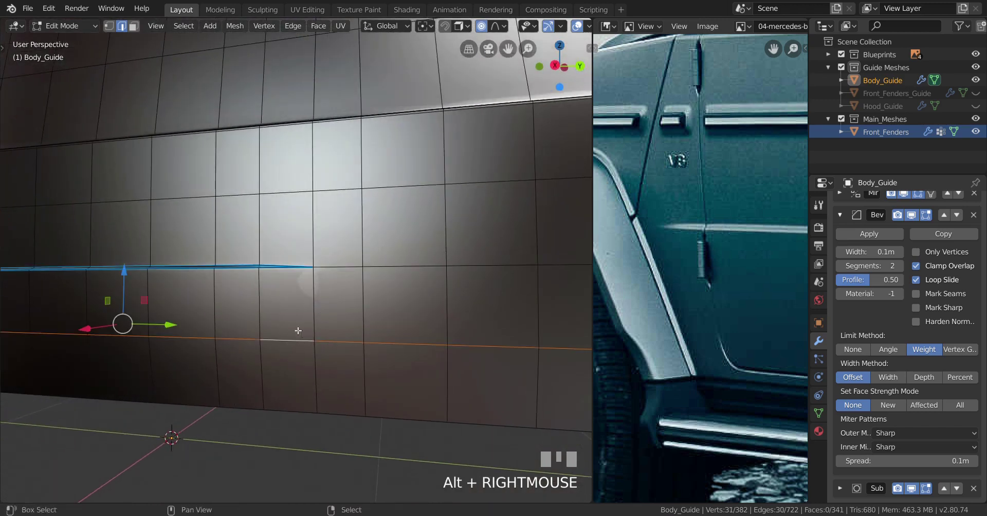
# - Bevel the face band below the crease into five extra rows of edges
pyautogui.scroll(3)
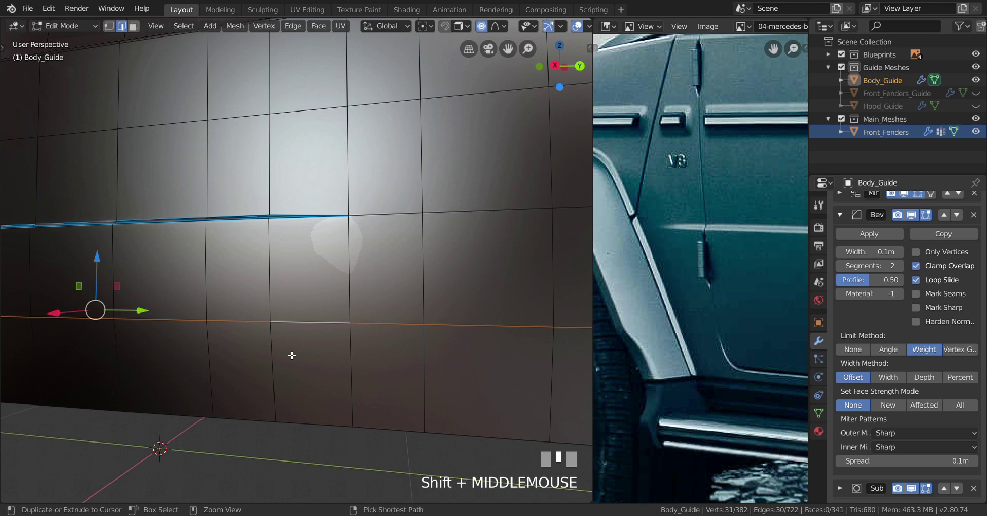
pyautogui.press('ctrl+b')
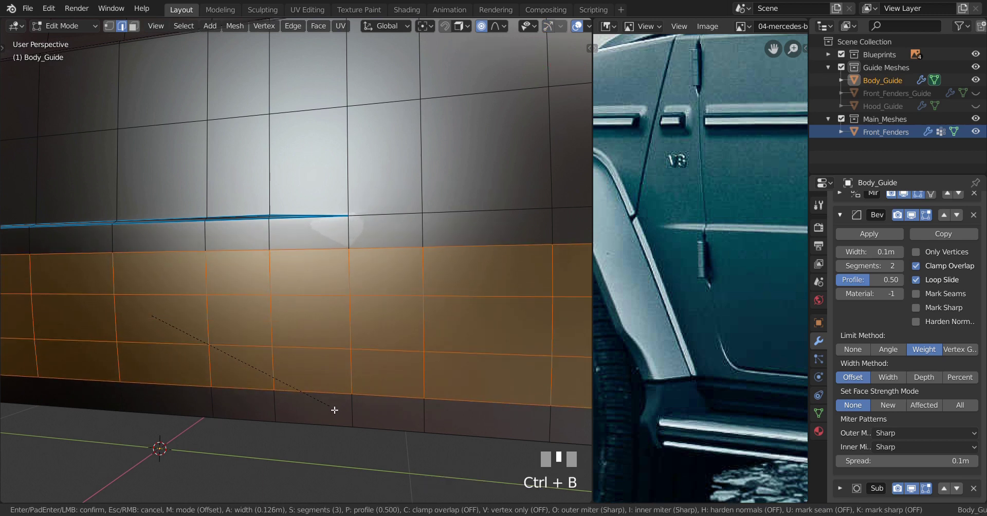
pyautogui.click(335, 409)
pyautogui.rightClick(334, 409)
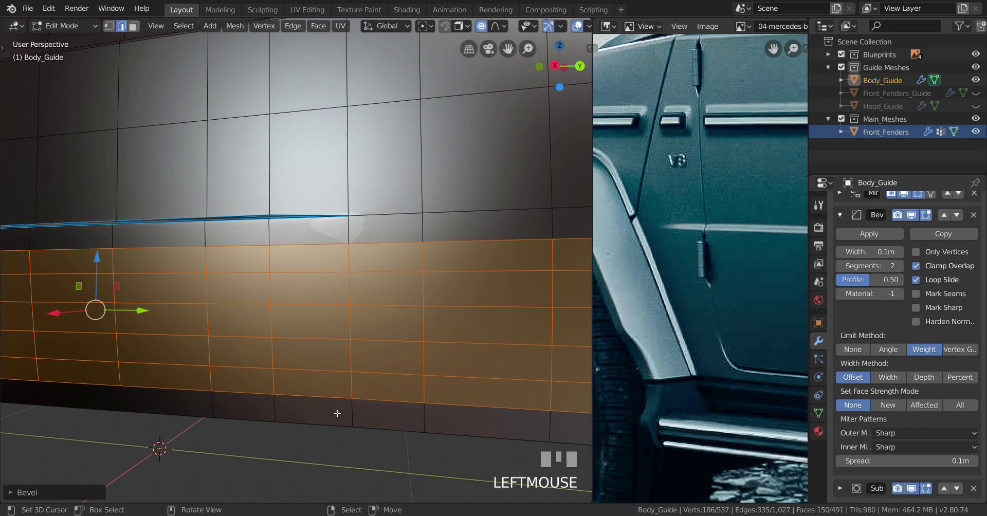
# - Check the beveled surface in Object Mode from the right side, then return to editing
pyautogui.press('Tab')
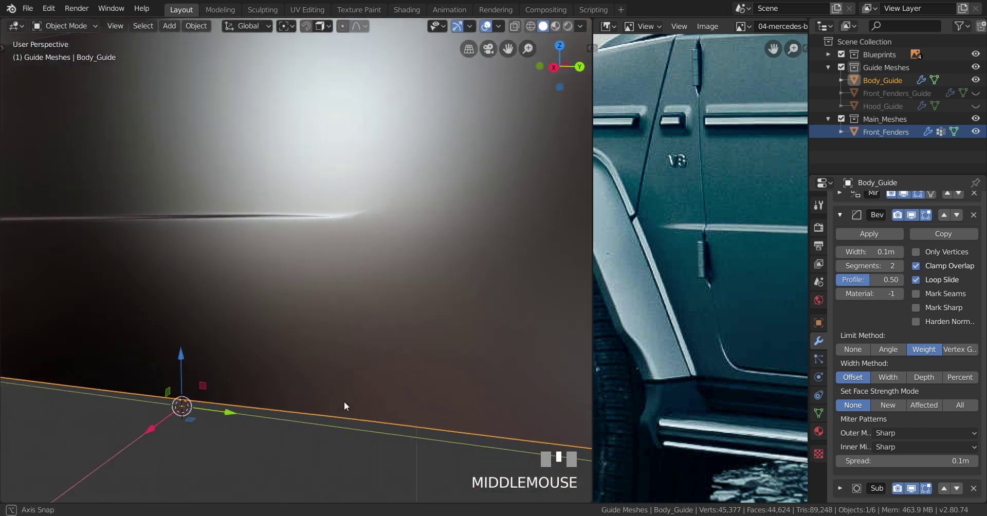
pyautogui.scroll(3)
pyautogui.scroll(3)
pyautogui.scroll(-3)
pyautogui.scroll(3)
pyautogui.press('ctrl+z')
pyautogui.press('ctrl+shift+z')
pyautogui.scroll(-3)
pyautogui.press('Tab')
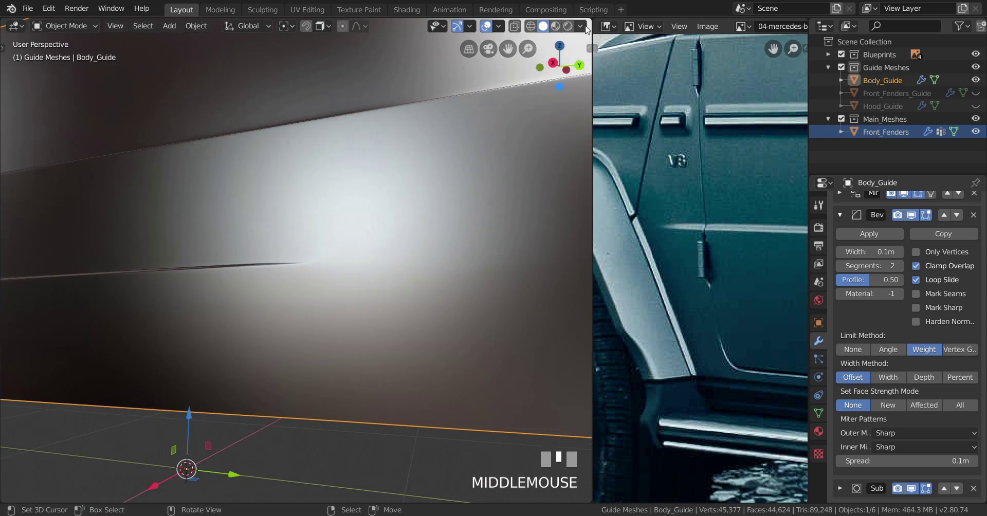
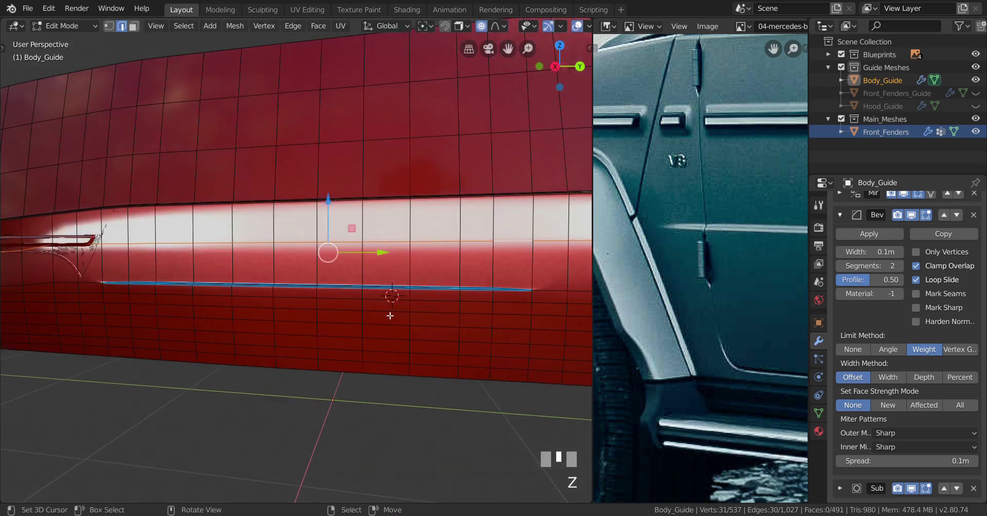
# - Bevel the face band just above the crease into extra rows of edges
pyautogui.scroll(3)
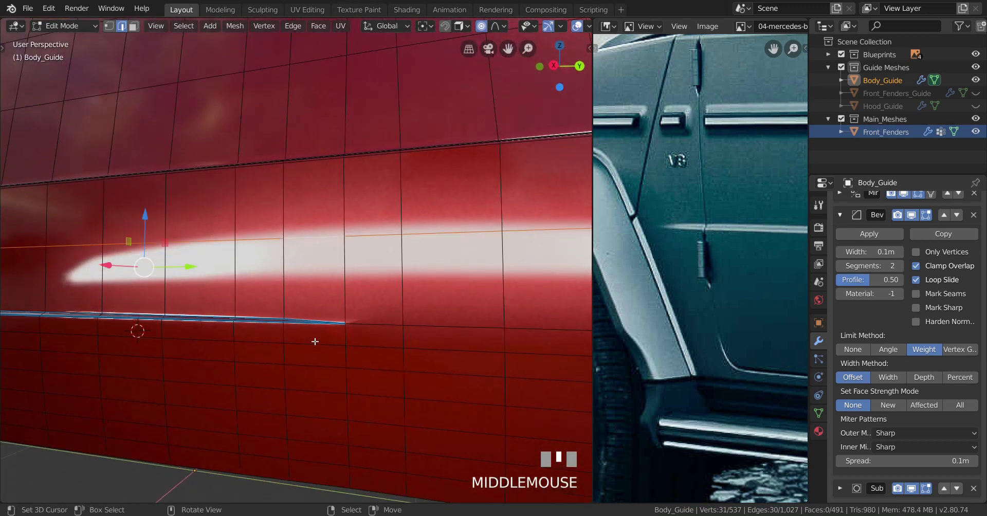
pyautogui.press('ctrl+b')
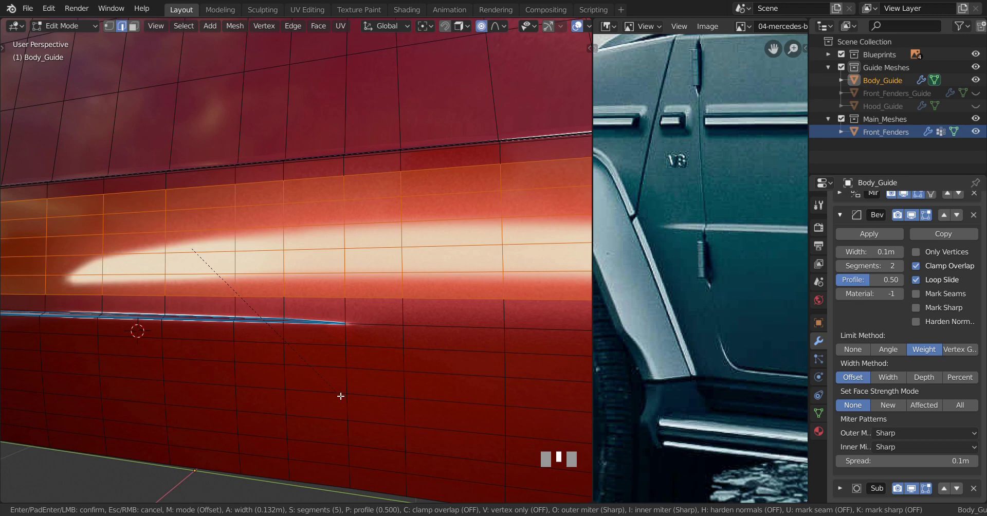
pyautogui.click(344, 392)
# - Orbit around the body's rounded corner to inspect the beveled bands, then resume editing
pyautogui.middleClick(318, 372)
pyautogui.press('Tab')
pyautogui.middleClick(310, 384)
pyautogui.moveTo(298, 382); pyautogui.dragTo(328, 300)
pyautogui.scroll(3)
pyautogui.scroll(-3)
pyautogui.scroll(3)
pyautogui.scroll(3)
pyautogui.scroll(3)
pyautogui.scroll(-3)
pyautogui.scroll(-3)
pyautogui.scroll(-3)
pyautogui.press('Tab')
pyautogui.middleClick(304, 299)
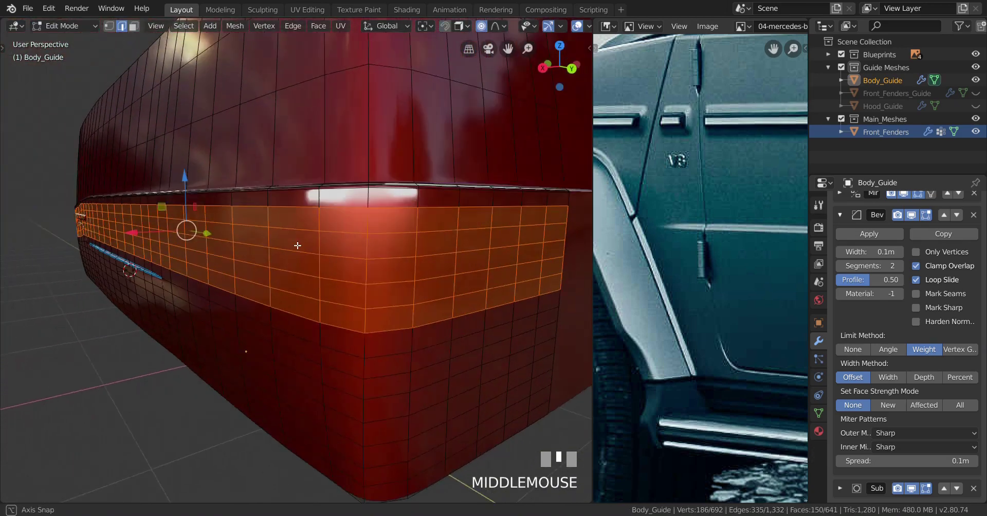
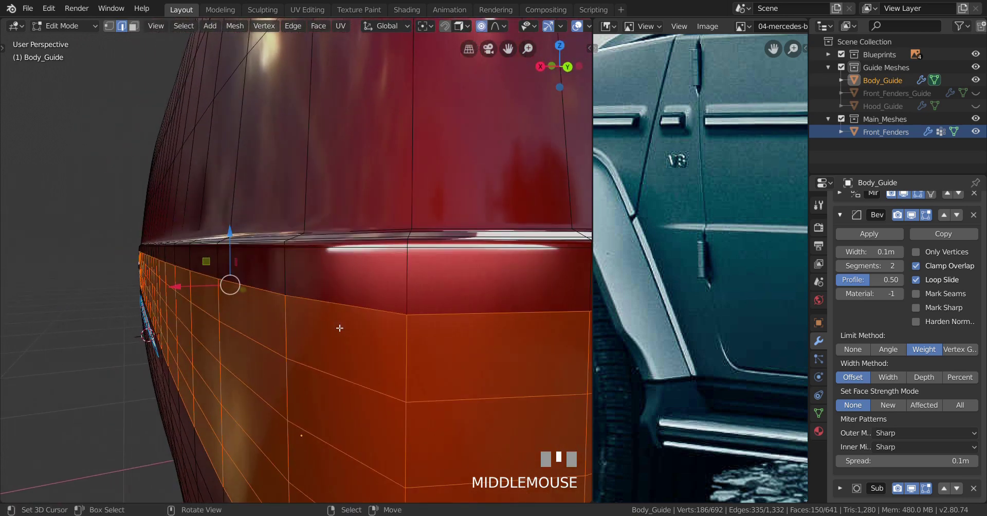
# - Insert a vertical edge loop across the rounded corner of the body guide
pyautogui.rightClick(257, 247)
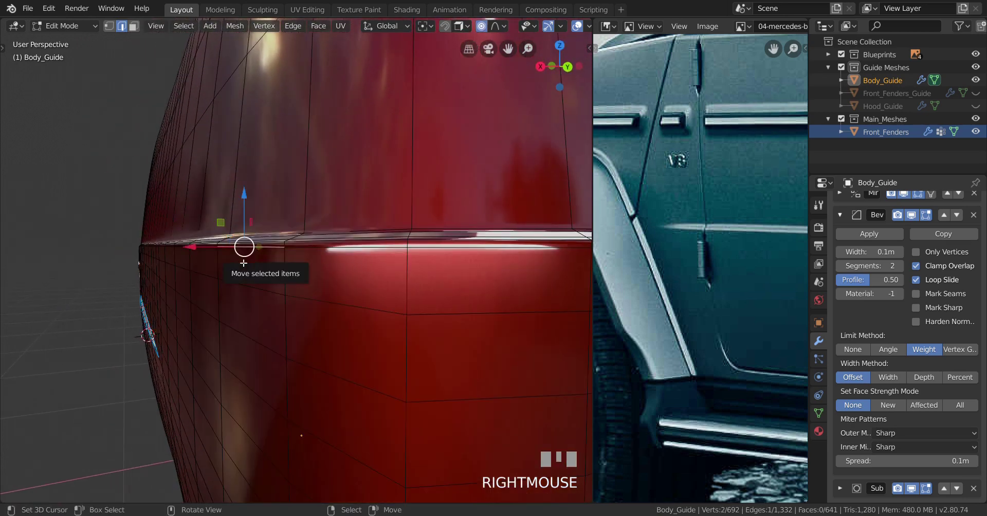
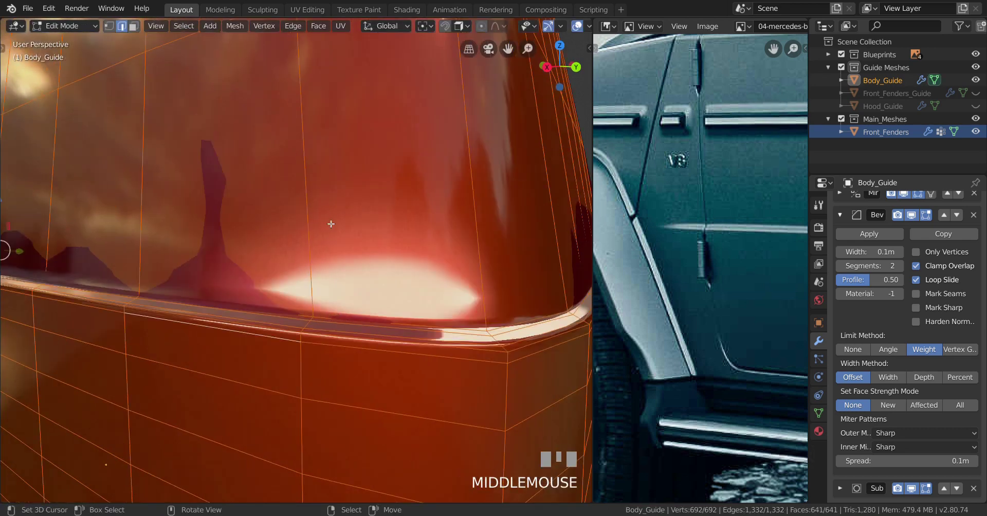
pyautogui.press('ctrl+r')
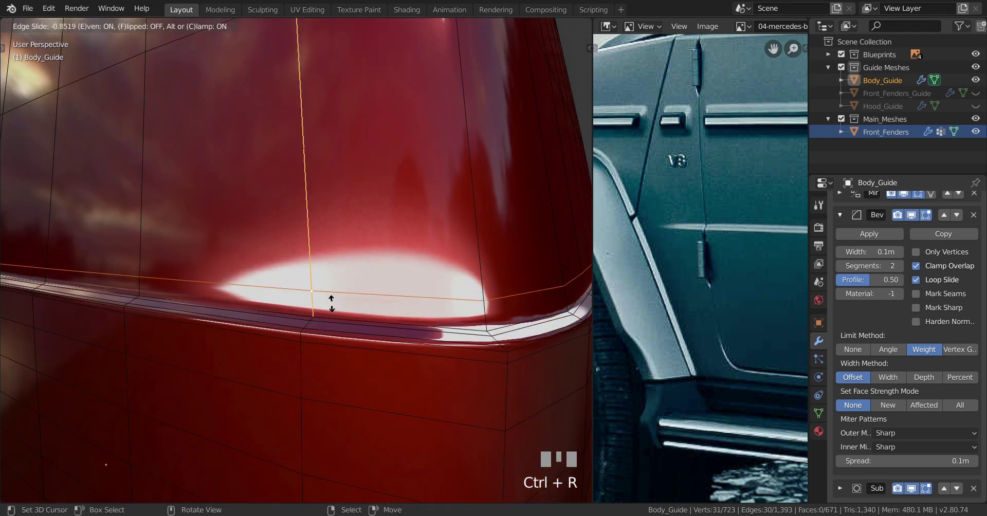
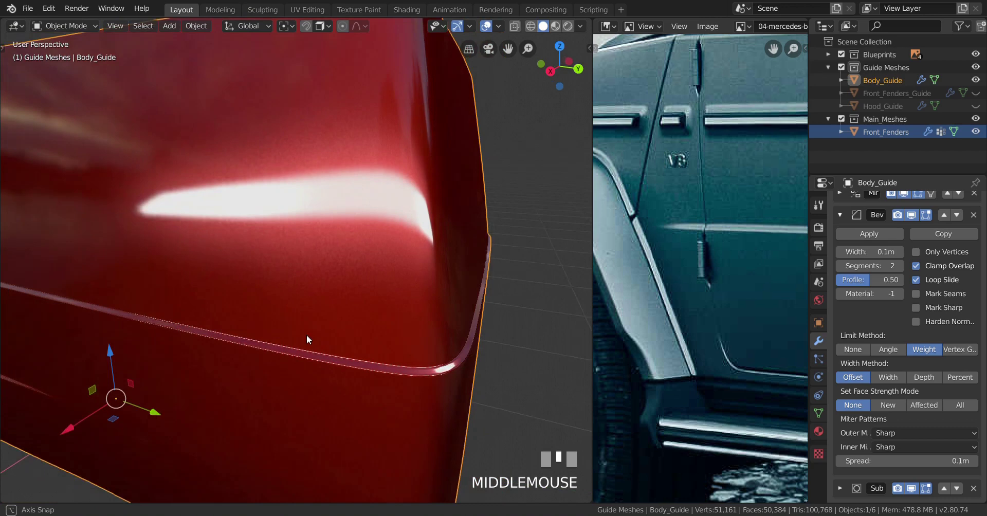
# - Orbit and zoom along the body side to inspect the smoothed panel and crease lines
pyautogui.scroll(-3)
pyautogui.scroll(3)
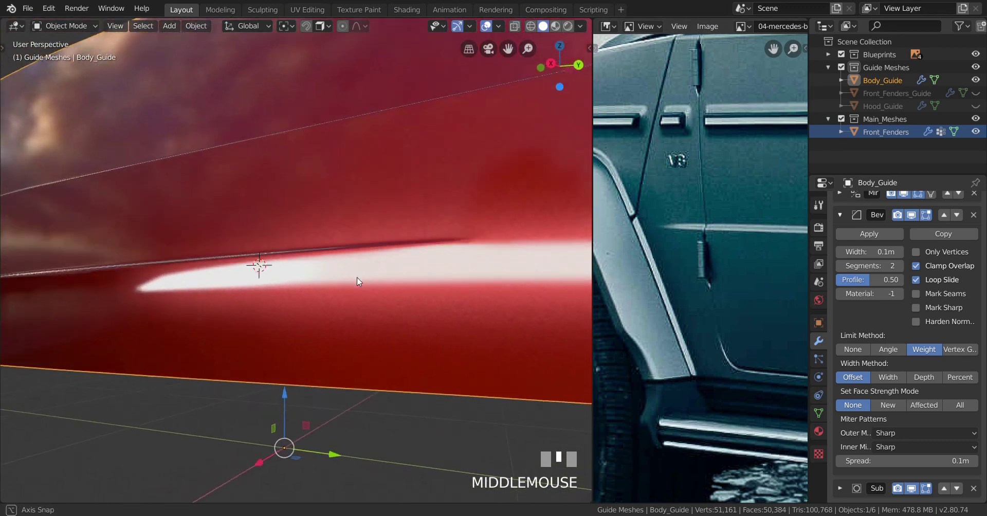
pyautogui.scroll(3)
pyautogui.middleClick(398, 286)
pyautogui.moveTo(382, 286); pyautogui.dragTo(394, 284)
pyautogui.scroll(3)
pyautogui.scroll(-3)
pyautogui.scroll(3)
pyautogui.scroll(-3)
pyautogui.scroll(3)
pyautogui.scroll(-3)
pyautogui.moveTo(367, 290); pyautogui.dragTo(355, 285)
# - Switch Body_Guide's viewport shading from the red MatCap to a neutral grey MatCap
pyautogui.moveTo(348, 286); pyautogui.dragTo(580, 28)
pyautogui.scroll(-3)
pyautogui.scroll(-3)
pyautogui.scroll(3)
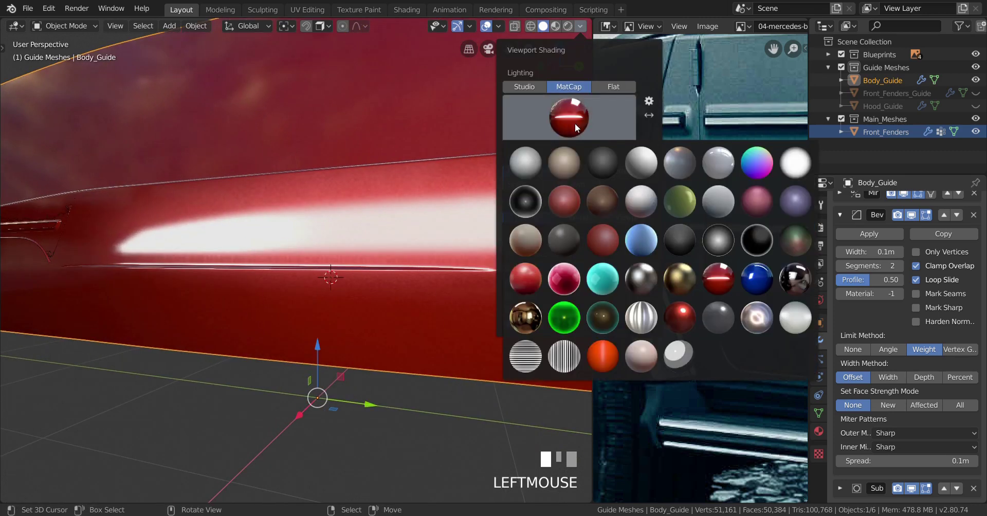